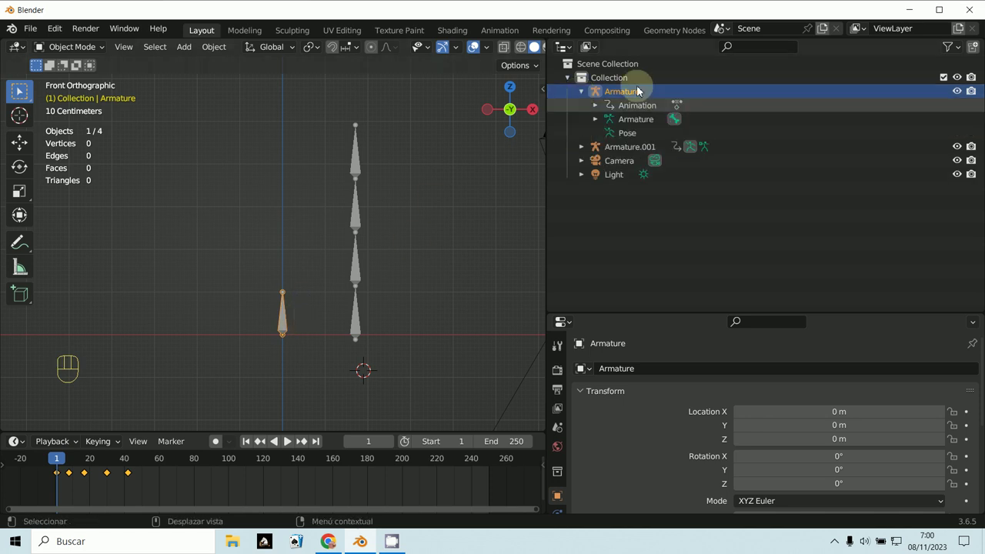
# Expand Armature1's data and Armature2's animation, pose and full bone chain in the Outliner
pyautogui.click(581, 157)
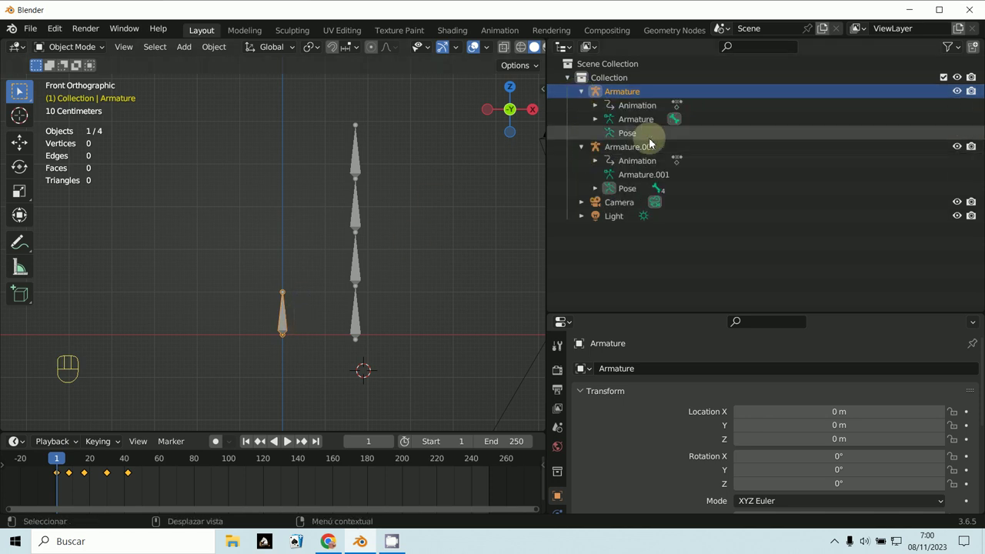
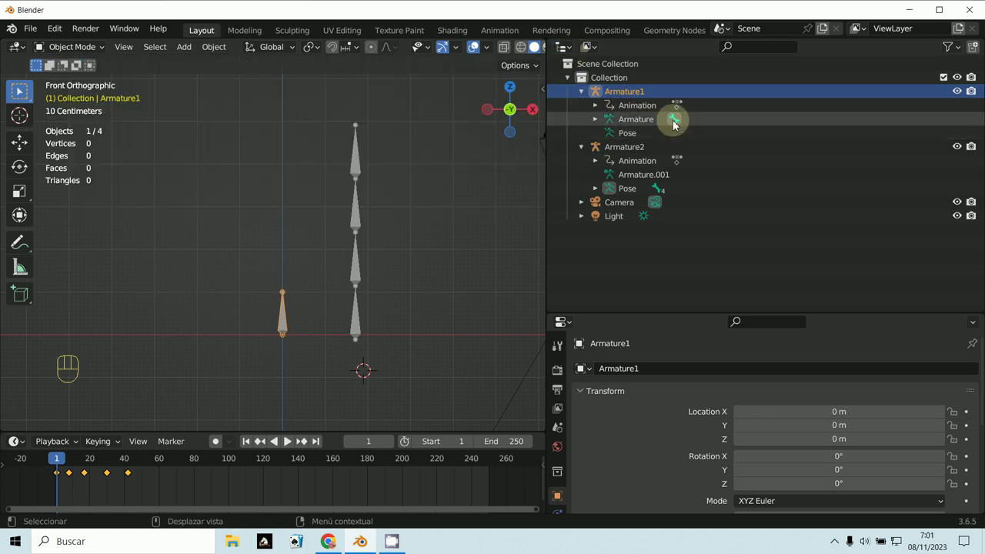
pyautogui.click(595, 109)
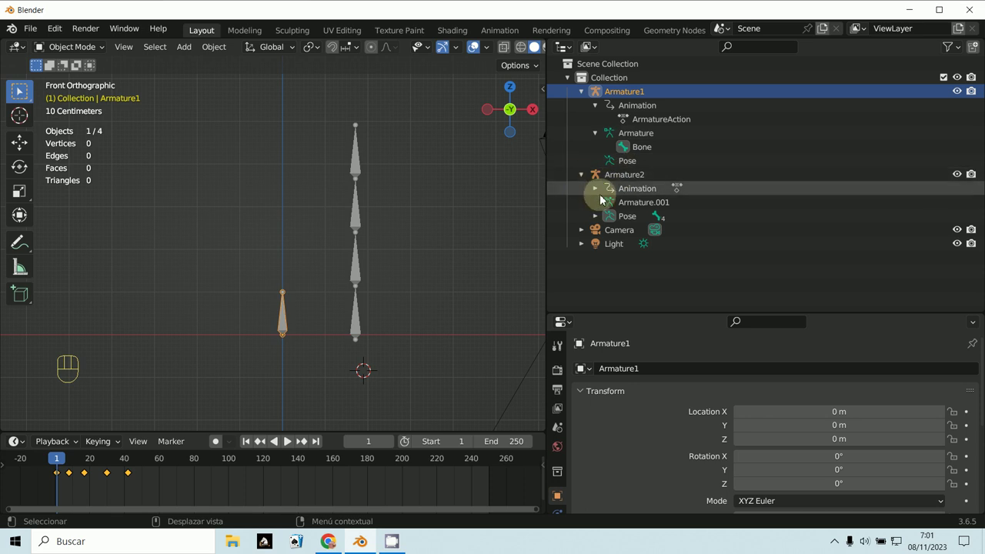
pyautogui.click(599, 194)
pyautogui.click(602, 233)
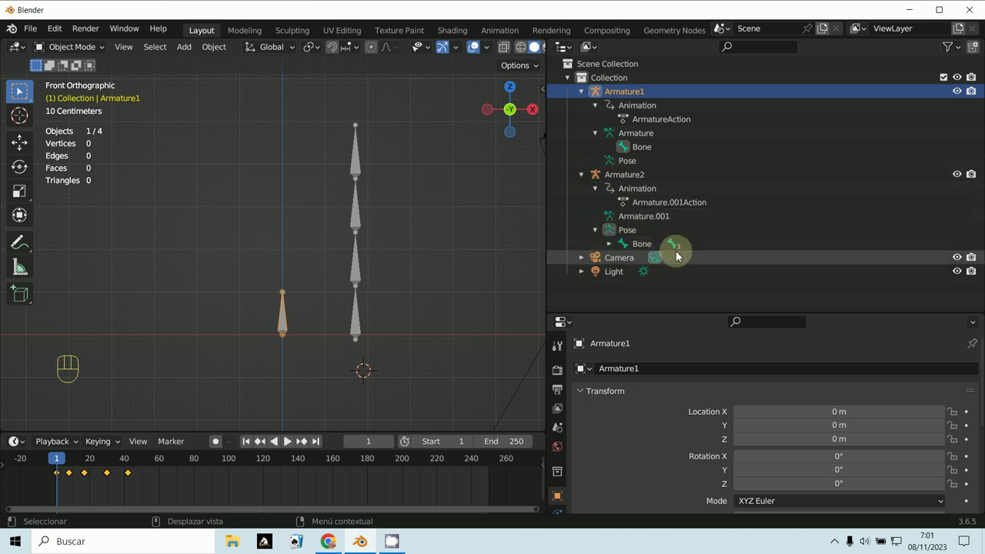
pyautogui.click(624, 267)
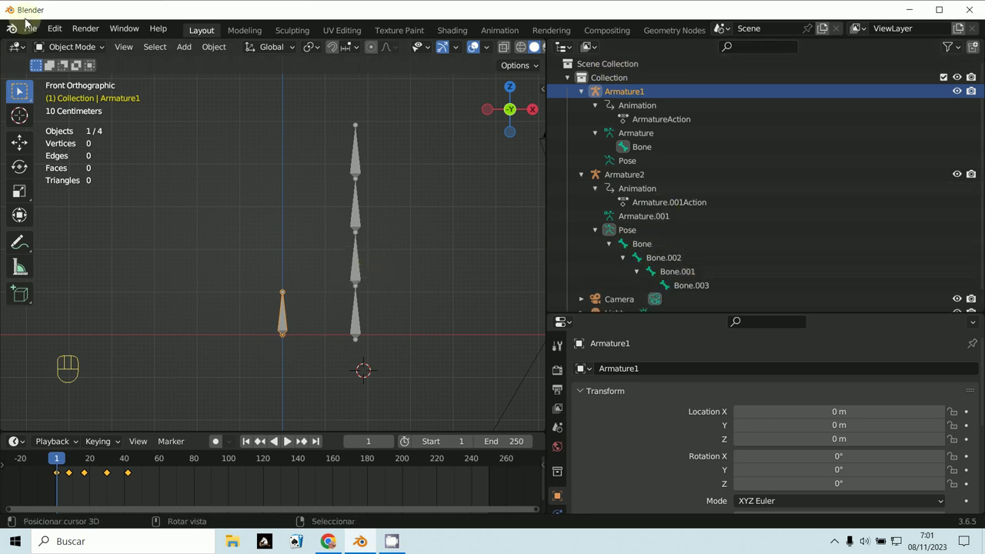
# Enter Pose Mode and replace the Outliner with a widened Dope Sheet showing both armatures' keyframes
pyautogui.moveTo(66, 48); pyautogui.dragTo(72, 104)
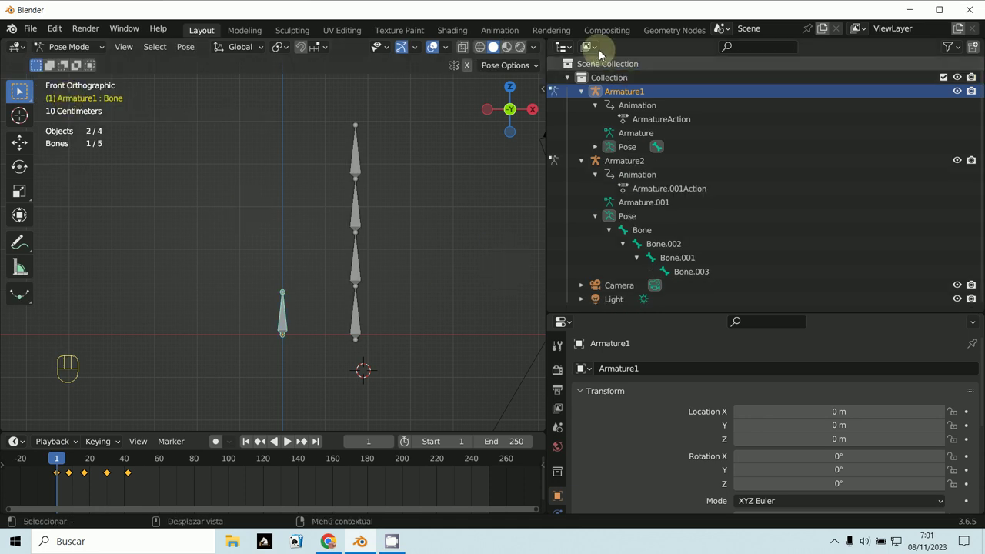
pyautogui.moveTo(567, 51); pyautogui.dragTo(264, 95)
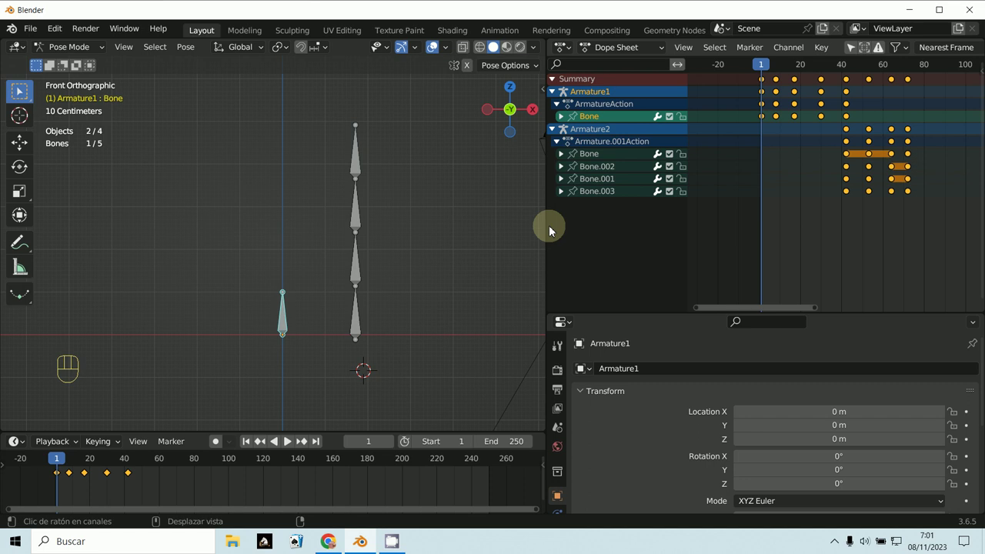
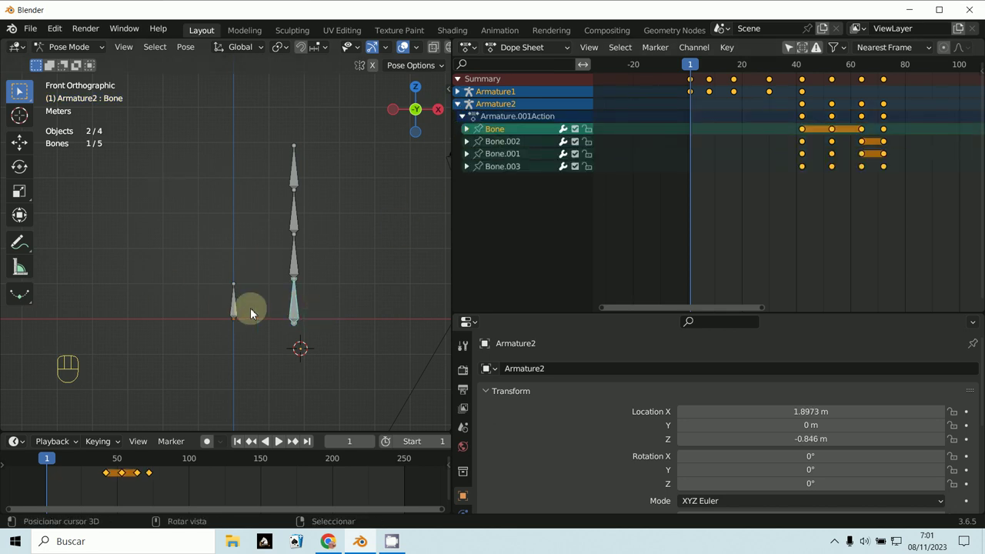
pyautogui.moveTo(64, 51); pyautogui.dragTo(429, 167)
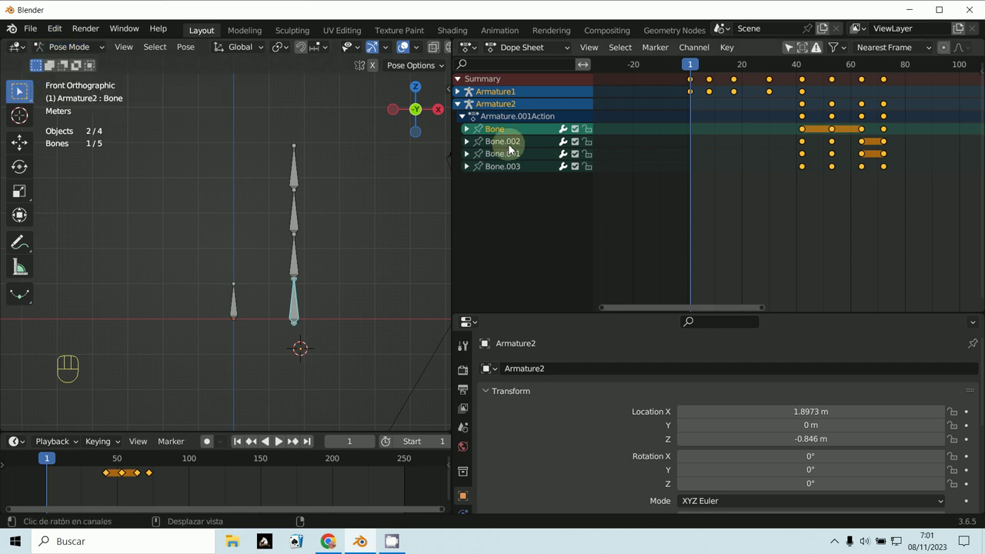
pyautogui.press('Escape')
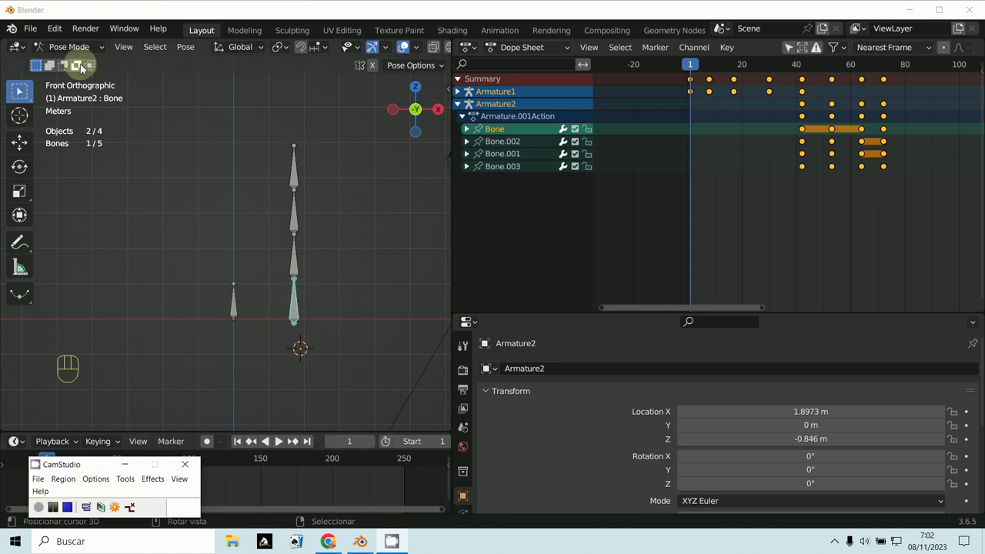
# In Edit Mode, rename Armature2's four bones hueso1, hueso2, hueso3 and hueso4
pyautogui.moveTo(71, 51); pyautogui.dragTo(77, 87)
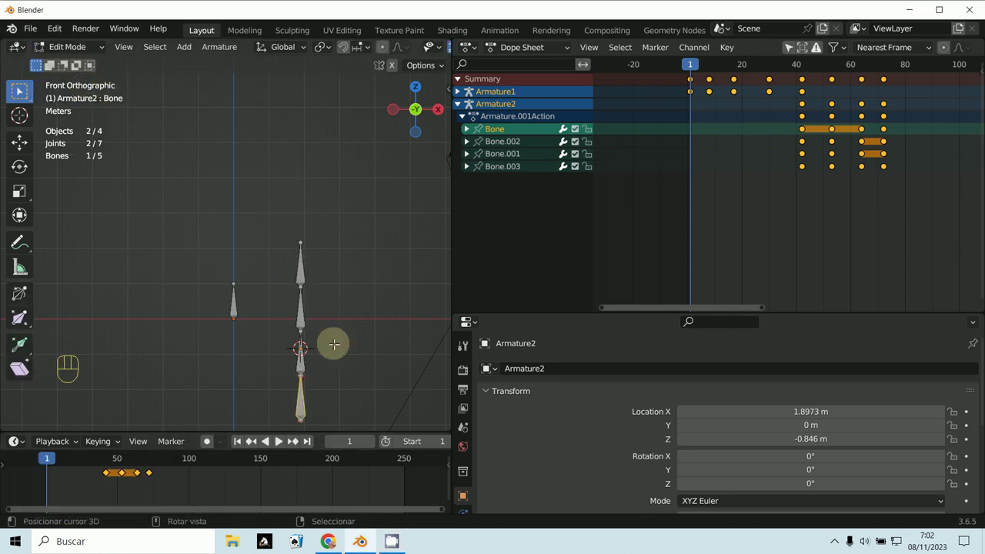
pyautogui.press('F2')
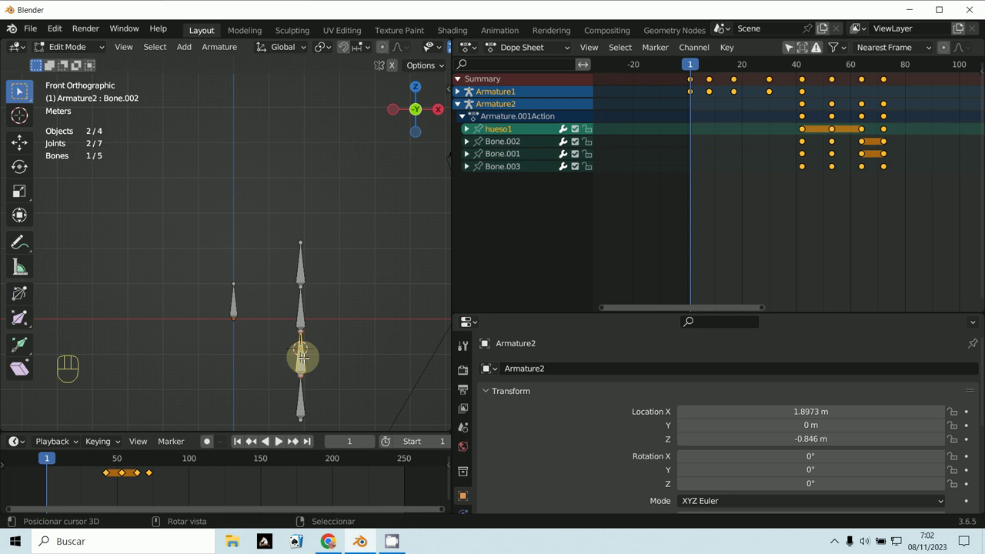
pyautogui.press('F2')
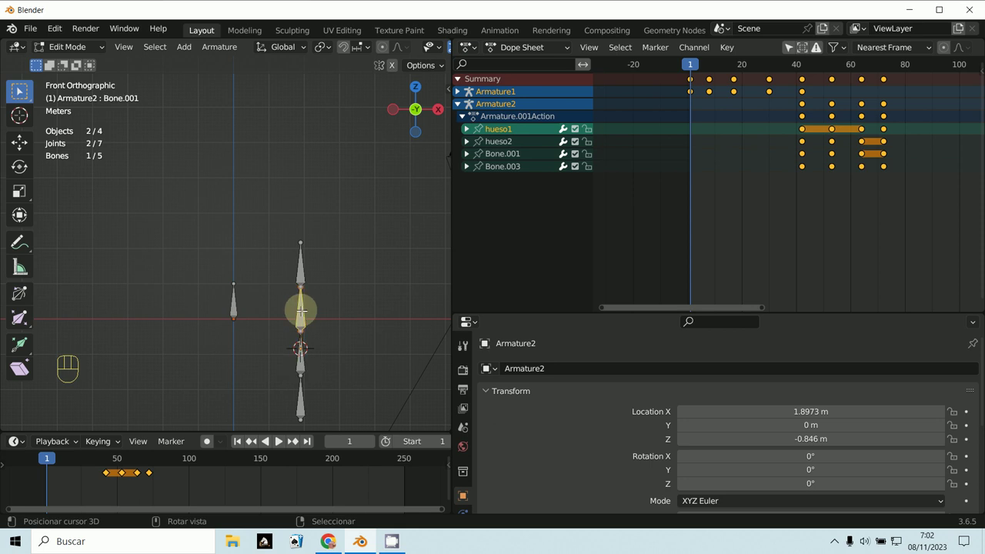
pyautogui.press('F2')
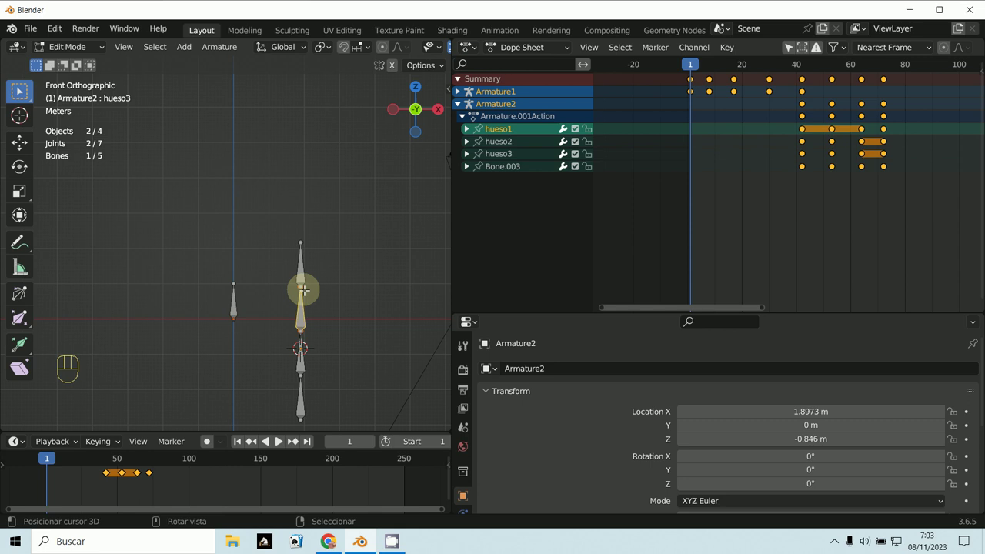
pyautogui.press('F2')
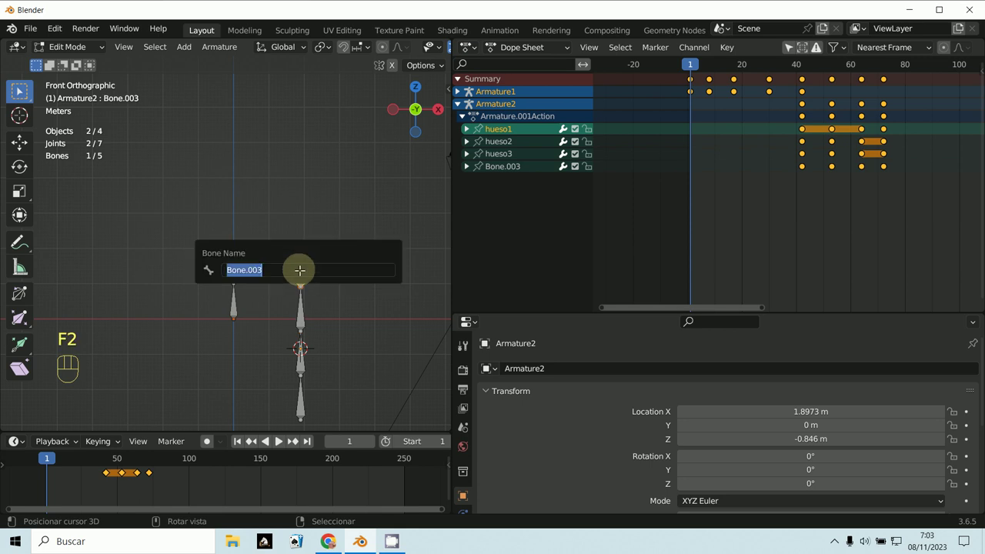
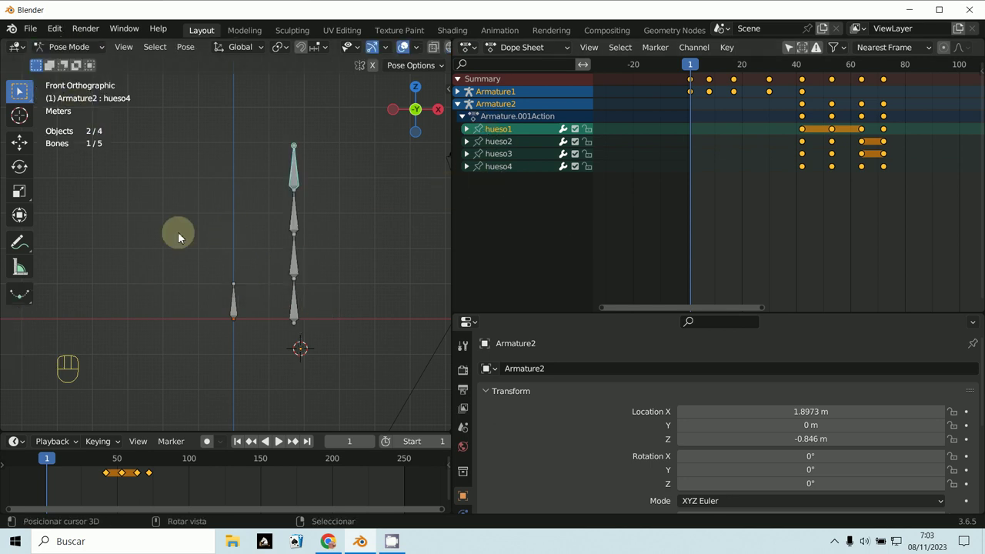
# At frame 78, rotate the bones and insert keyframes for all four hueso bones of Armature2
pyautogui.moveTo(36, 483); pyautogui.dragTo(255, 392)
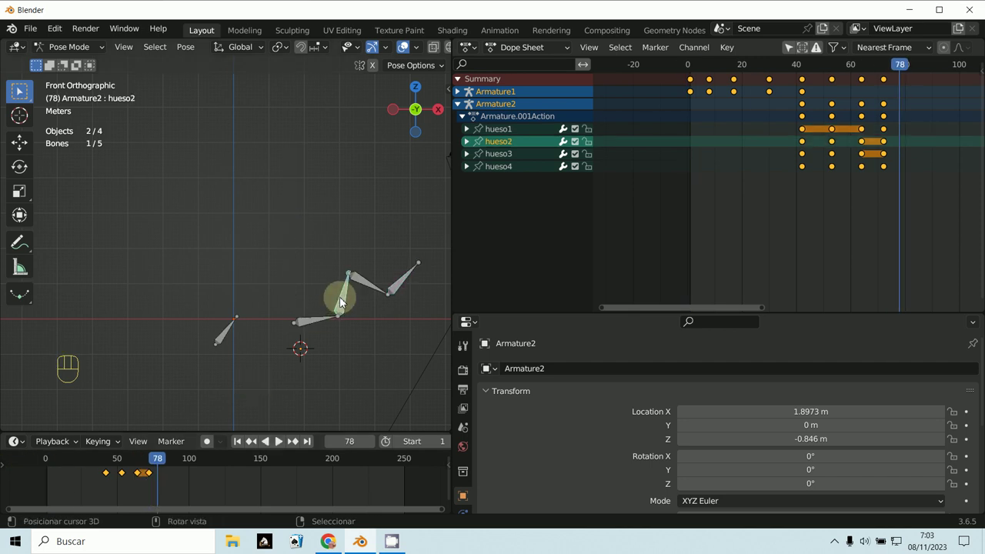
pyautogui.press('r')
pyautogui.press('r')
pyautogui.press('r')
pyautogui.press('r')
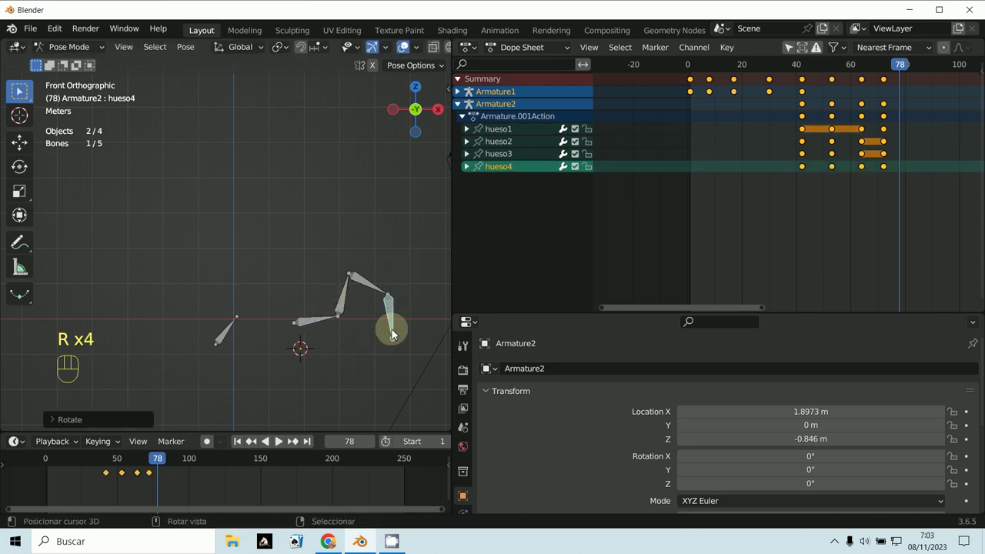
pyautogui.press('l')
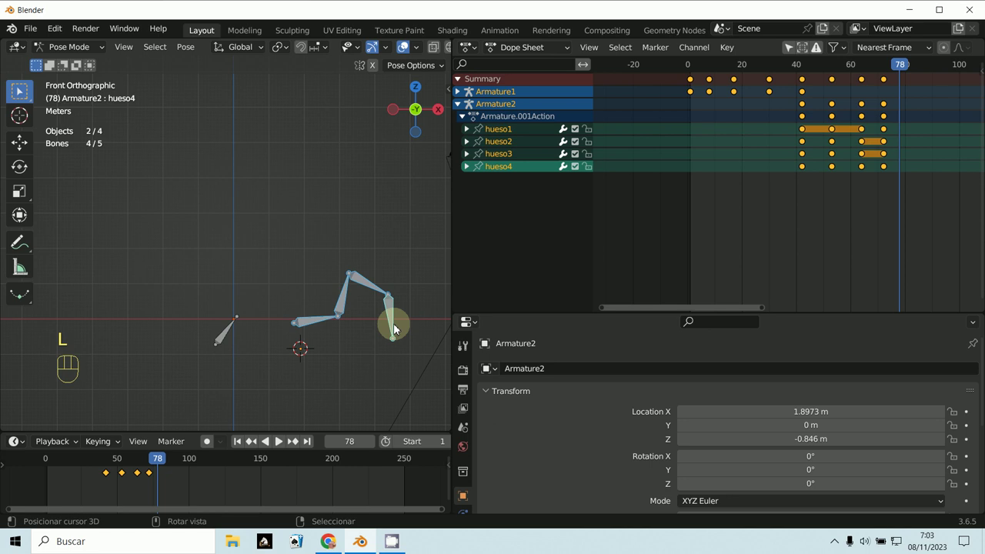
pyautogui.press('i')
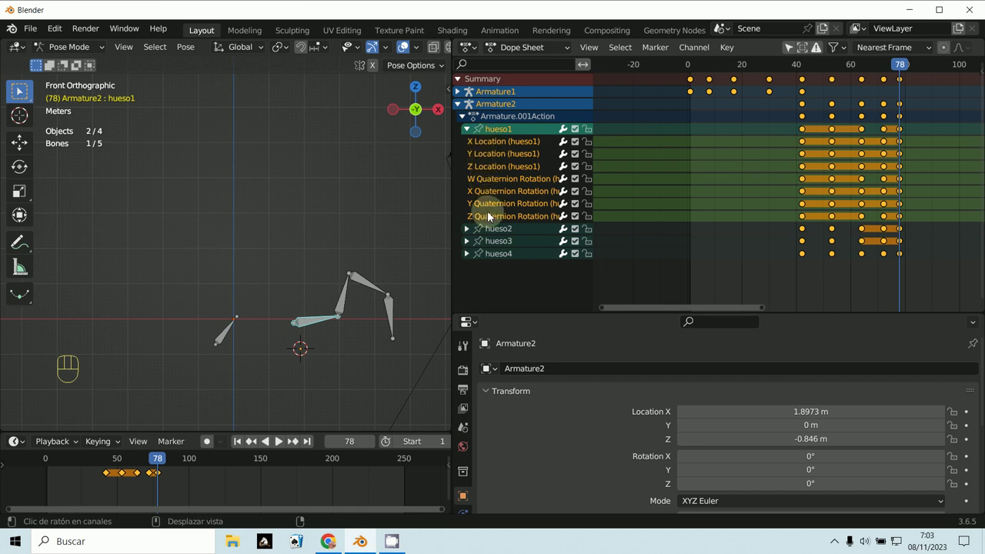
# Show the sidebar transform values and make Armature1's Bone the active bone
pyautogui.press('n')
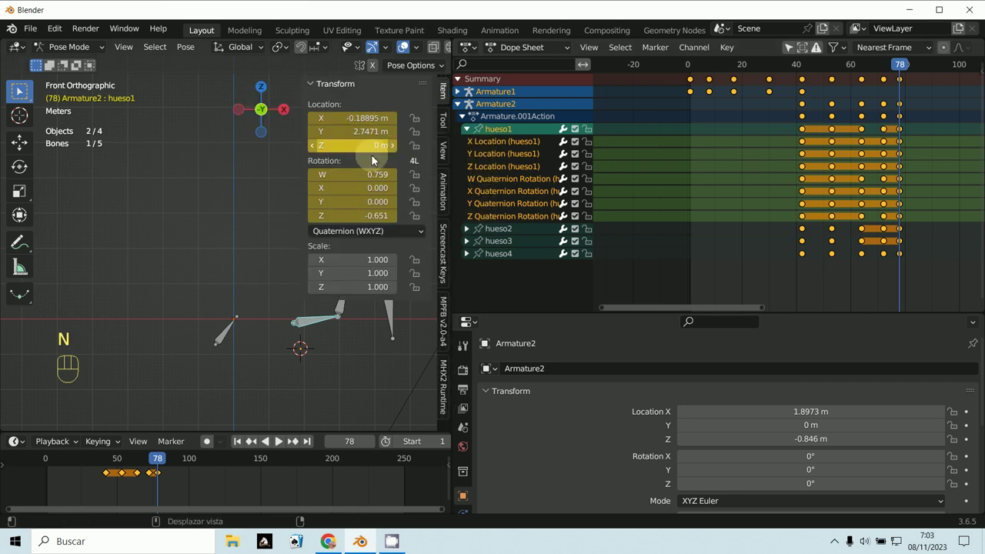
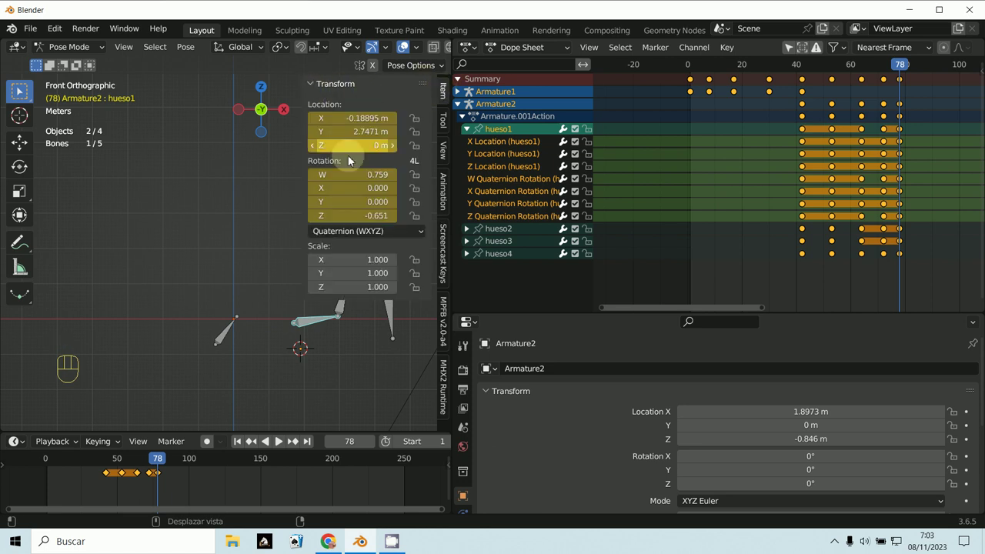
pyautogui.click(339, 380)
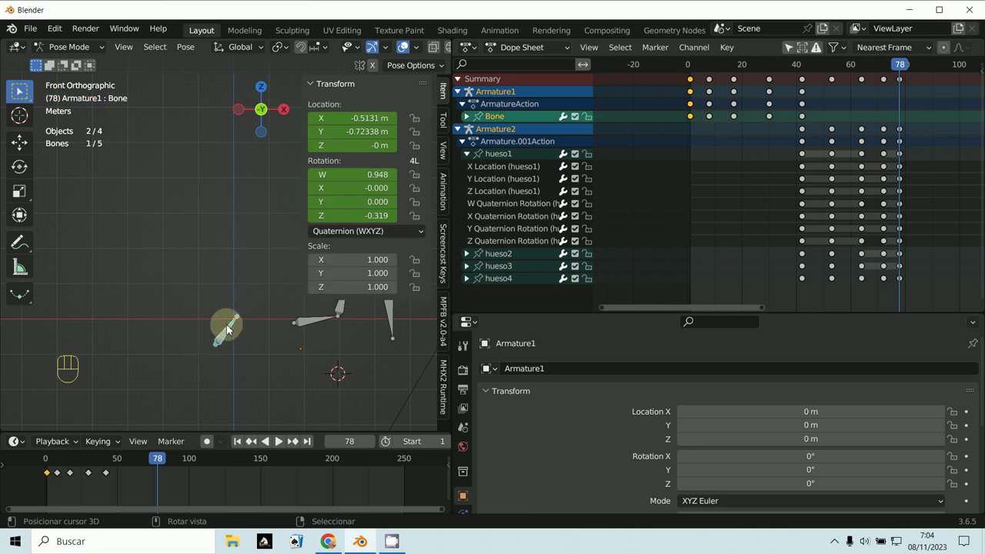
# Box-select and delete Armature1's early Bone keyframes
pyautogui.press('b')
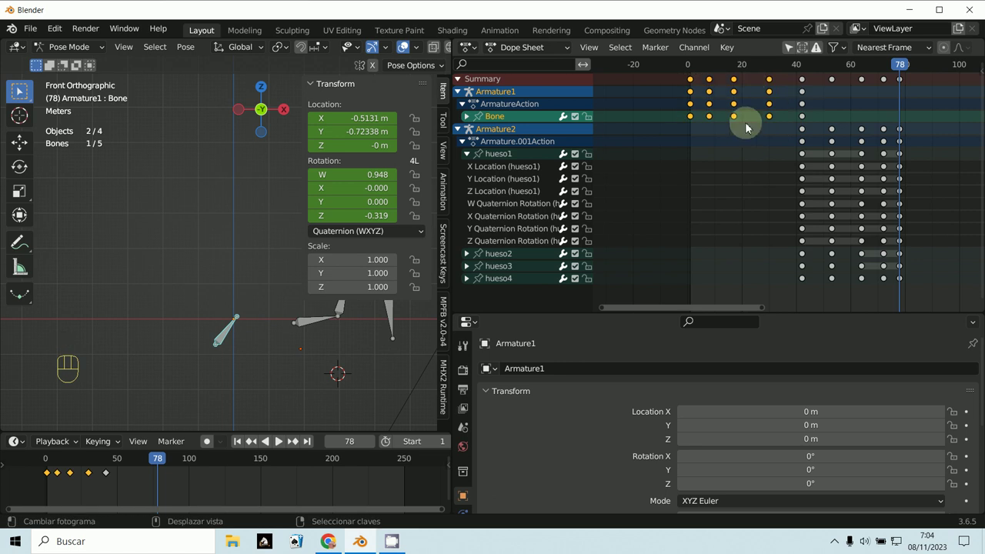
pyautogui.press('Delete')
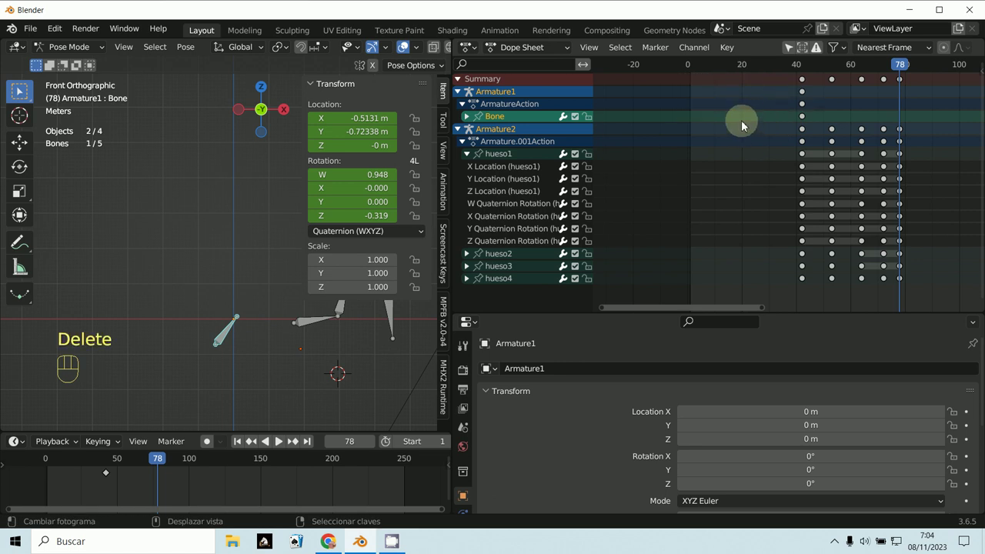
pyautogui.click(220, 346)
# At frame 100, clear the bone's rotation and location back to rest
pyautogui.moveTo(142, 501); pyautogui.dragTo(267, 360)
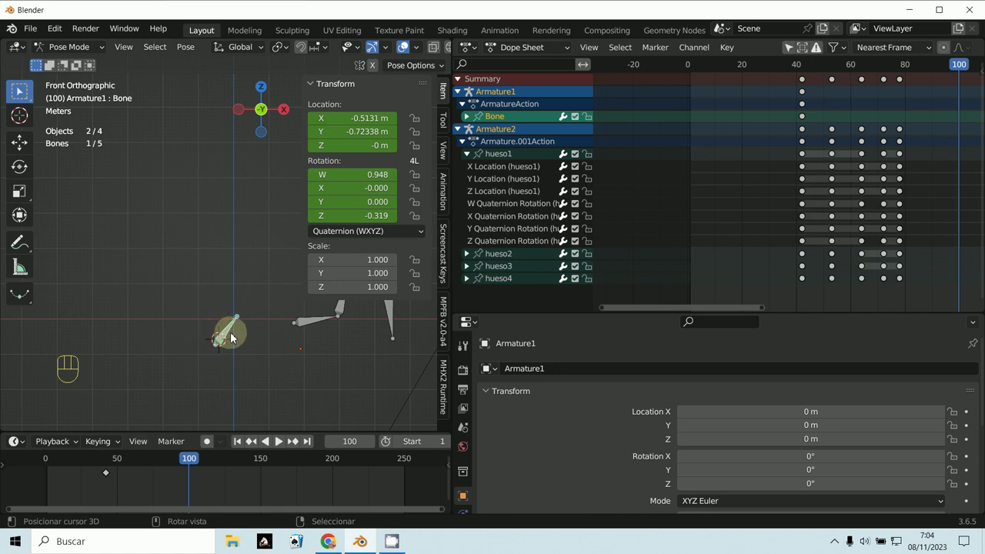
pyautogui.press('alt+r')
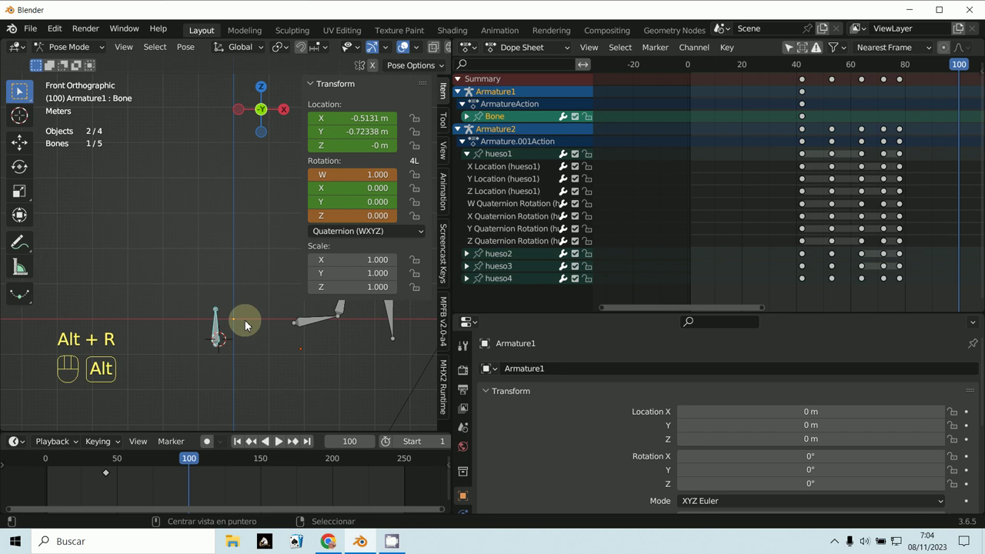
pyautogui.press('alt+g')
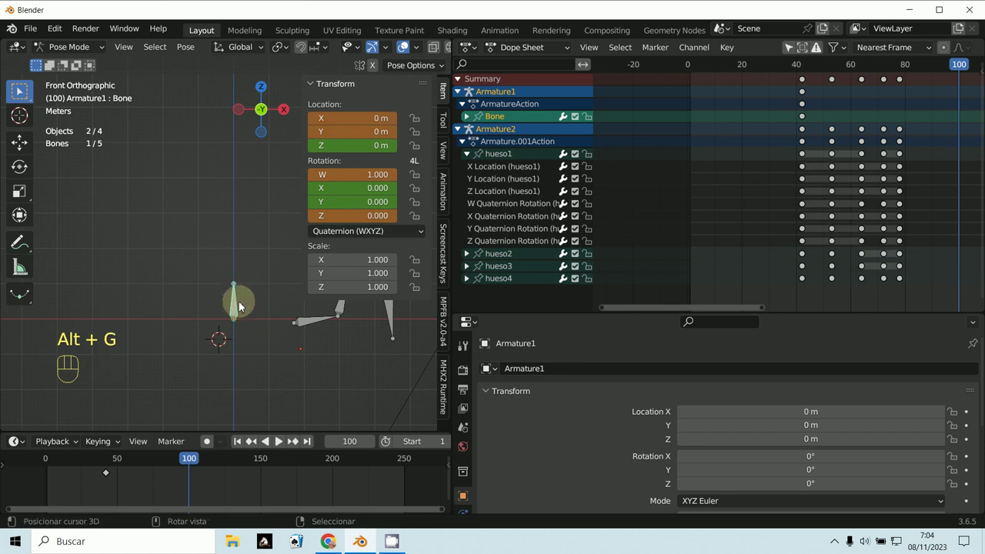
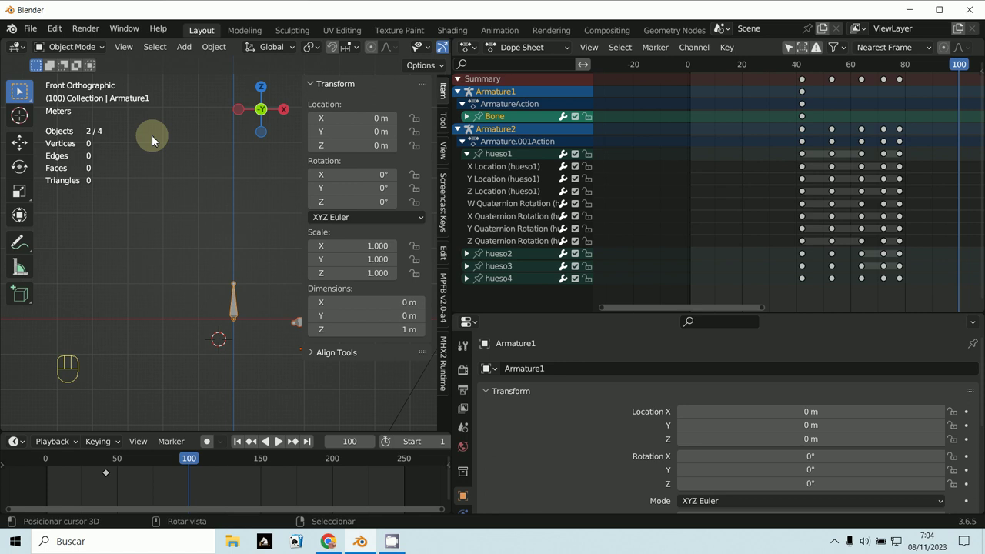
# Select Armature2, enter Pose Mode and select all its Dope Sheet keyframes
pyautogui.click(74, 50)
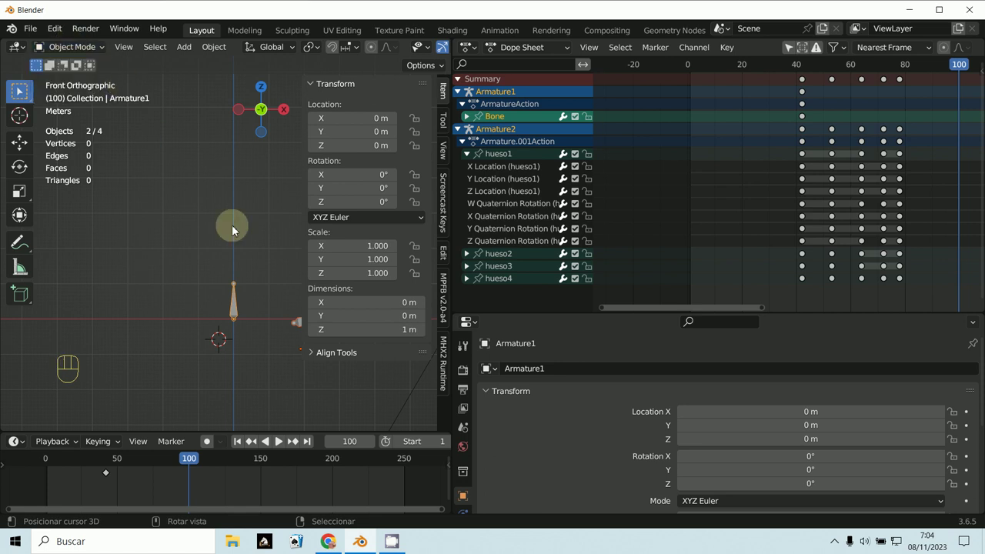
pyautogui.click(79, 60)
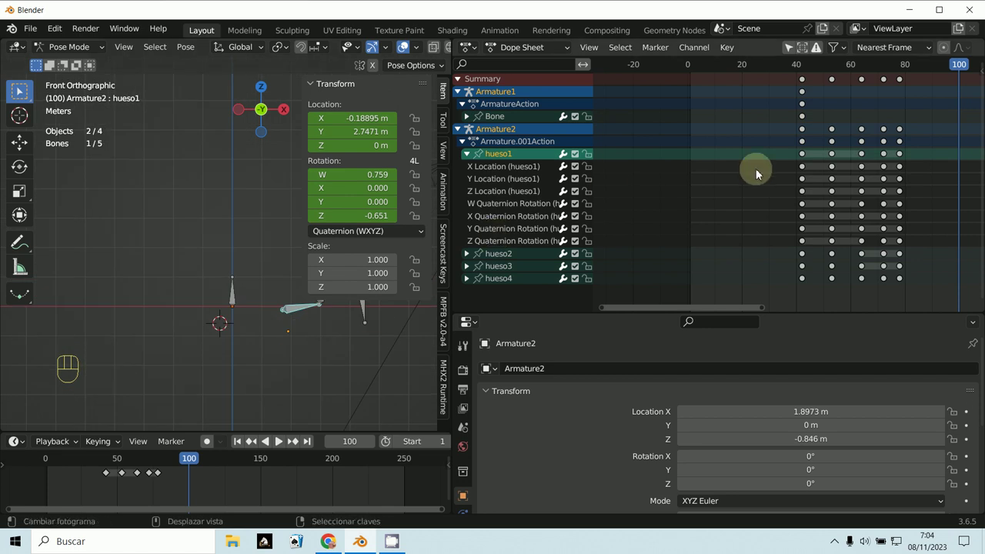
pyautogui.press('a')
pyautogui.press('a')
pyautogui.press('a')
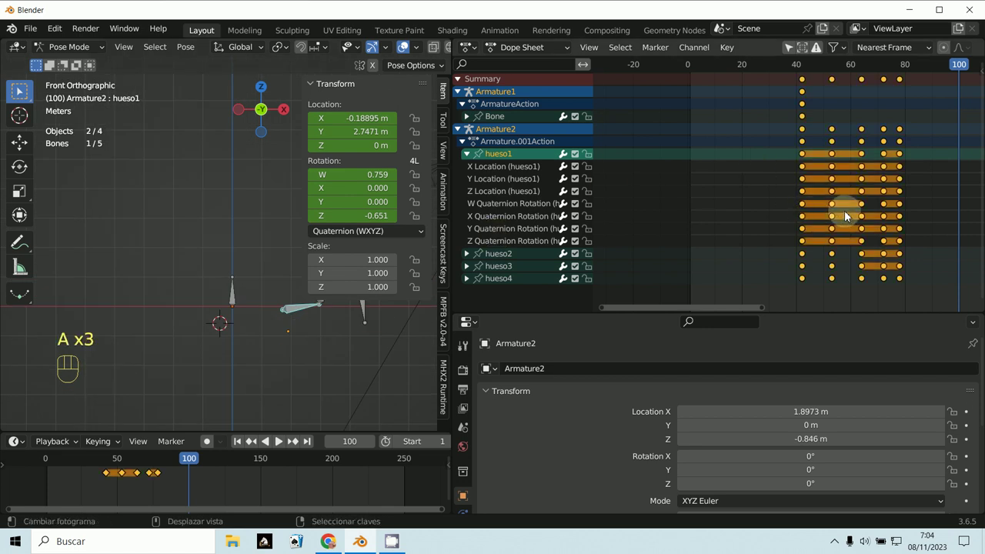
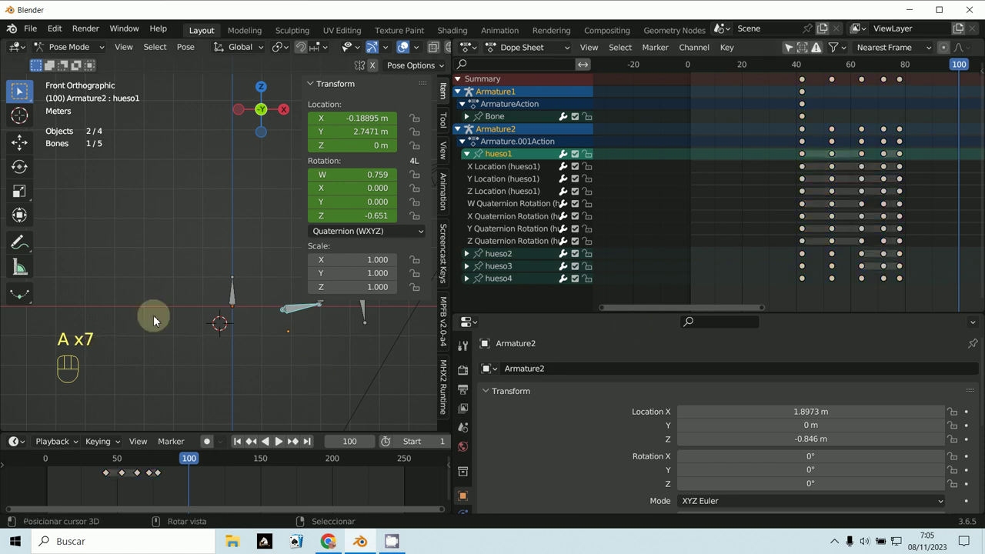
# Select every bone and keyframe of Armature2 and bring up the Delete Keyframes options
pyautogui.press('a')
pyautogui.press('a')
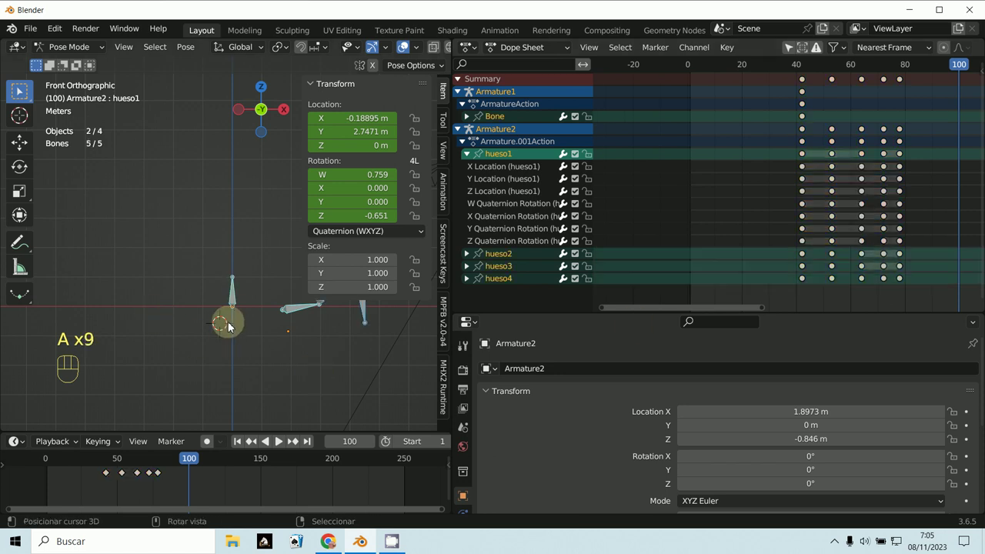
pyautogui.press('a')
pyautogui.press('a')
pyautogui.press('a')
pyautogui.press('a')
pyautogui.press('x')
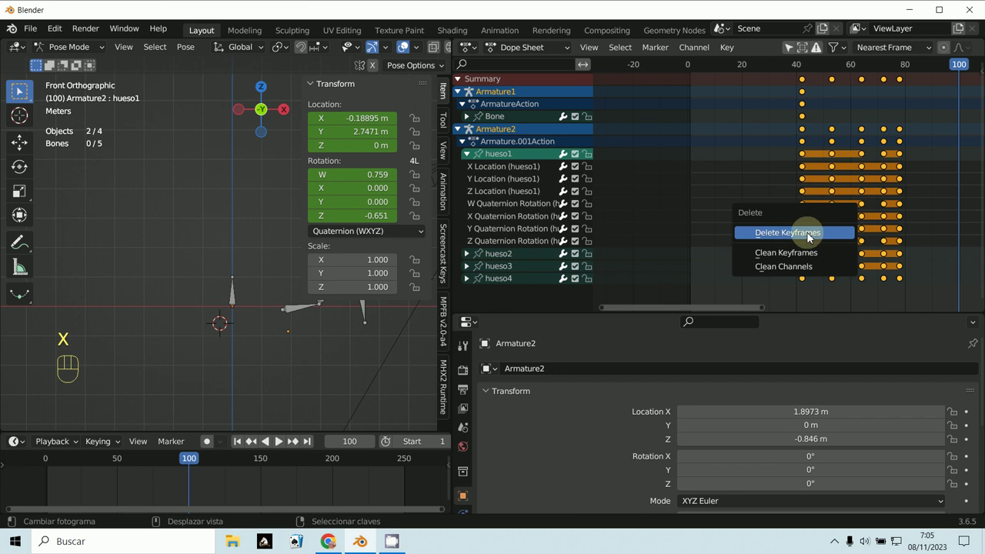
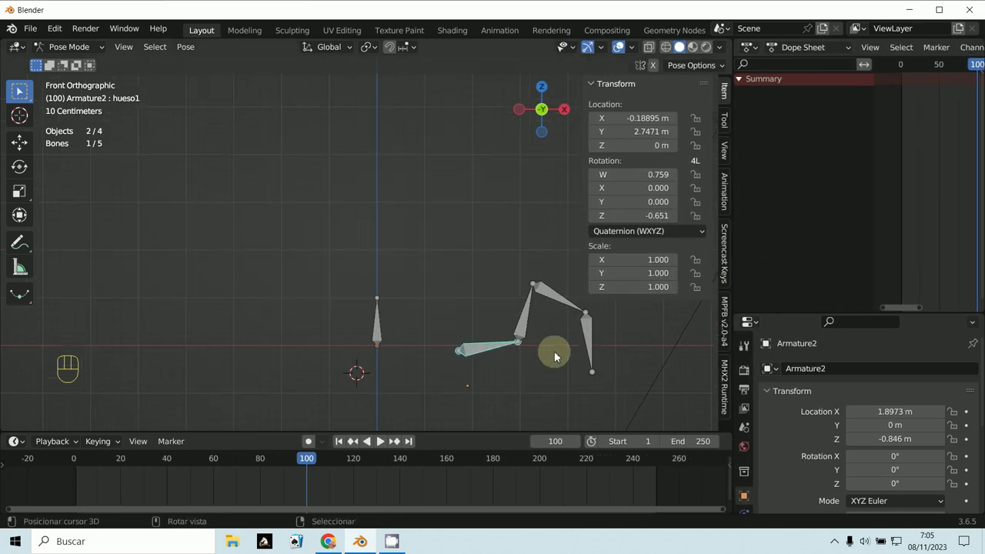
# Select all Armature2 bones and clear their rotation and location to the rest pose
pyautogui.press('a')
pyautogui.press('a')
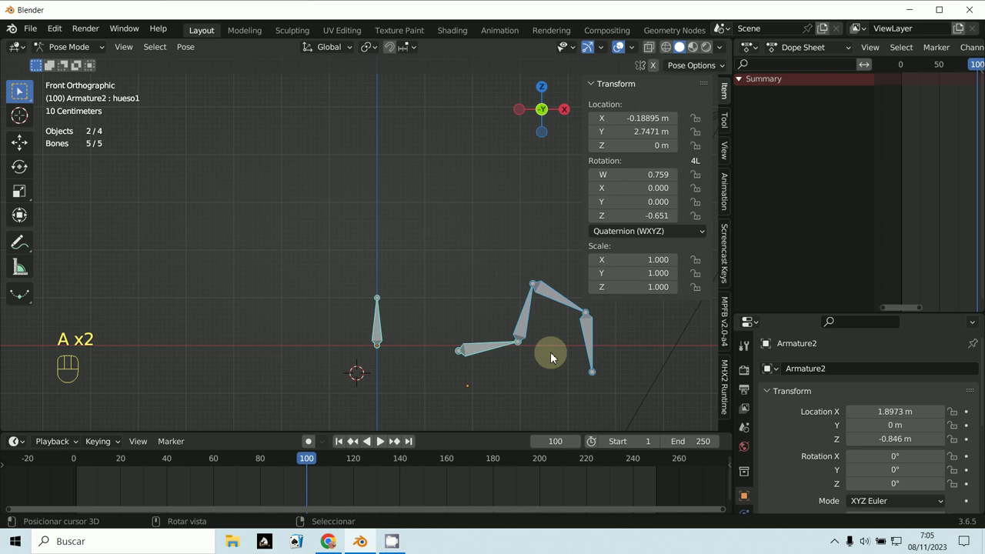
pyautogui.press('alt+r')
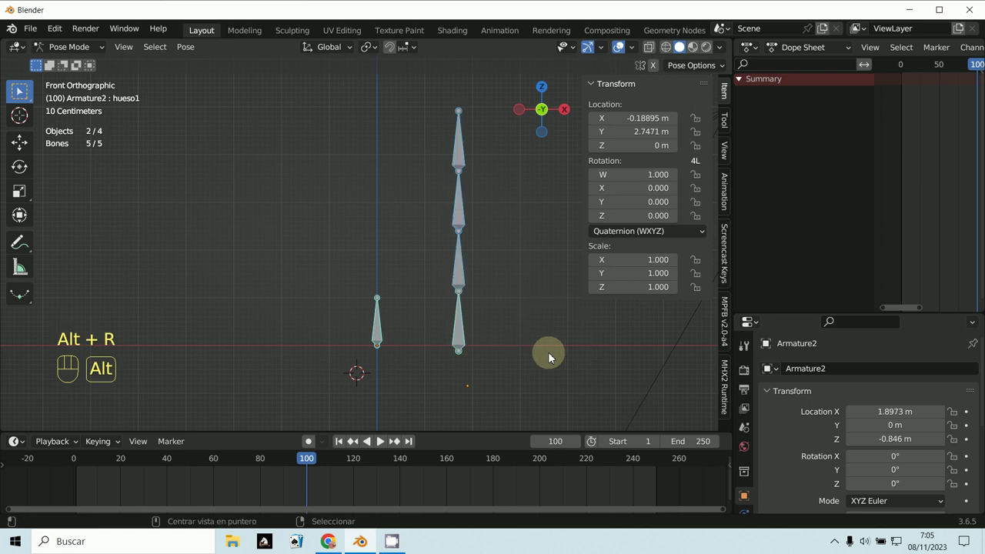
pyautogui.press('alt+g')
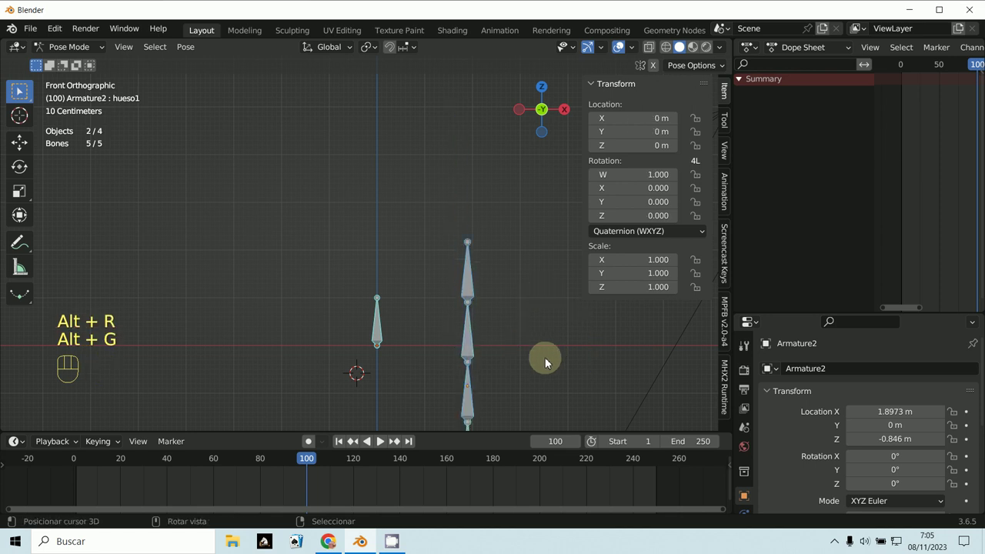